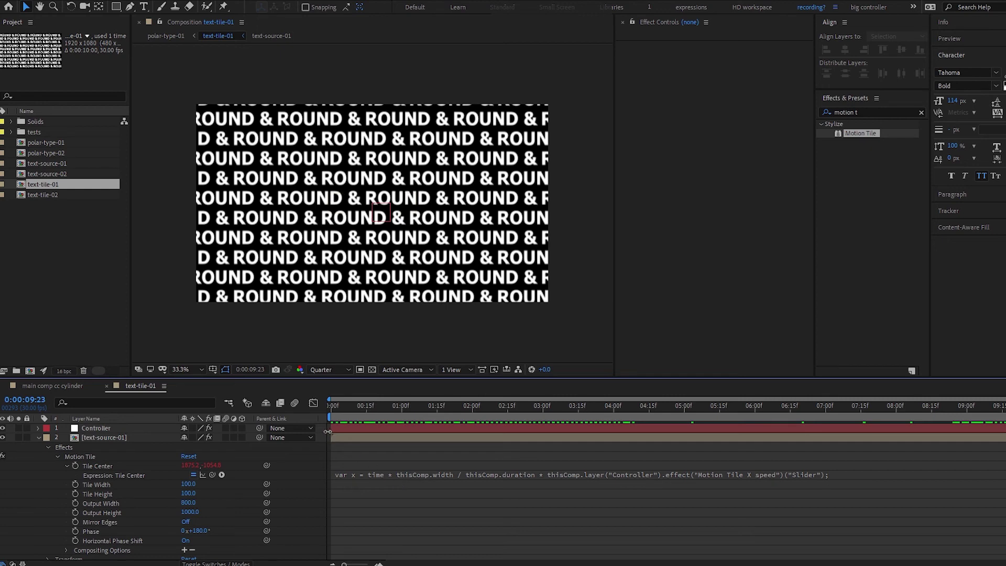
Step: Check the text-source-01 composition's settings, confirming its 480×108 size
click(322, 426)
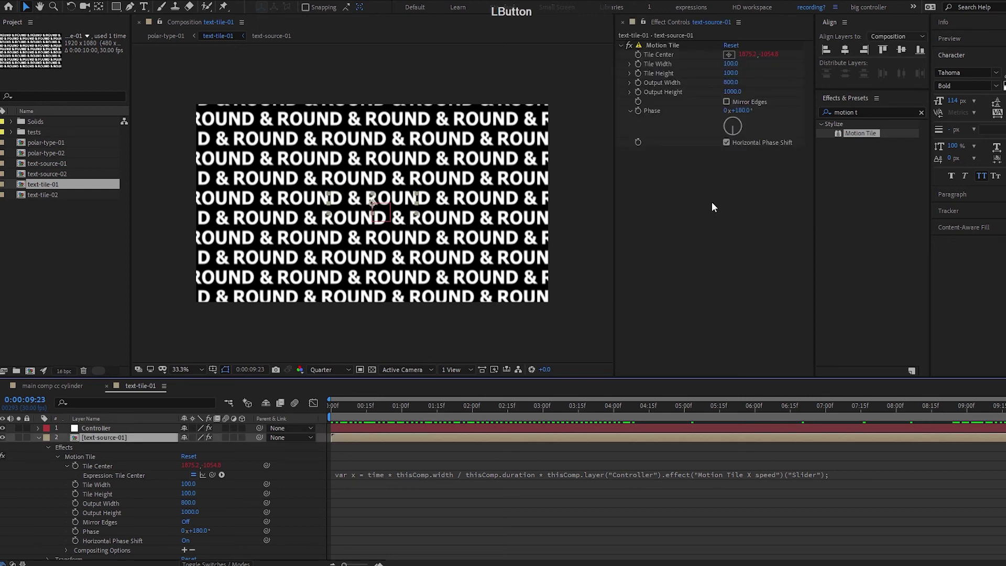
click(372, 441)
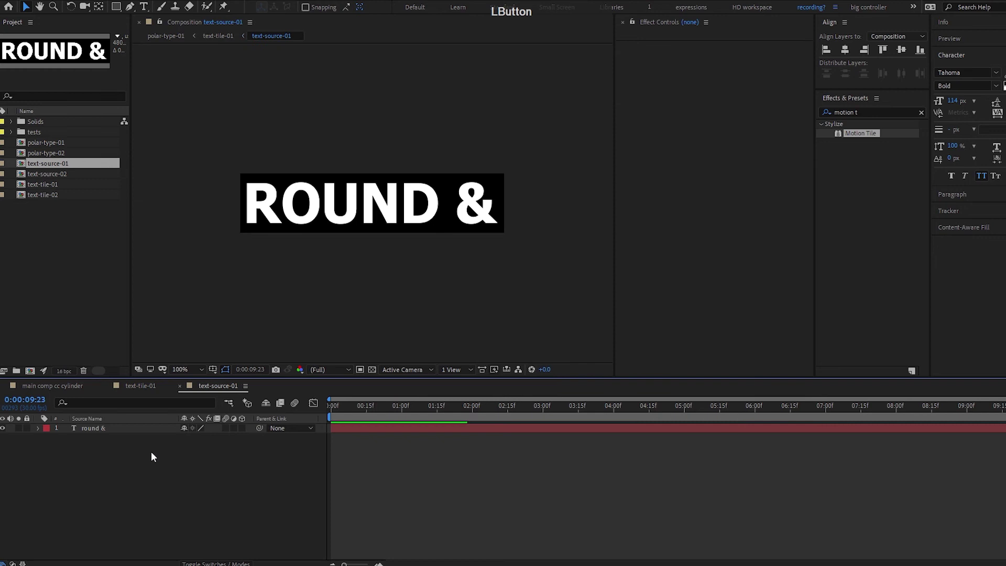
key(ctrl+k)
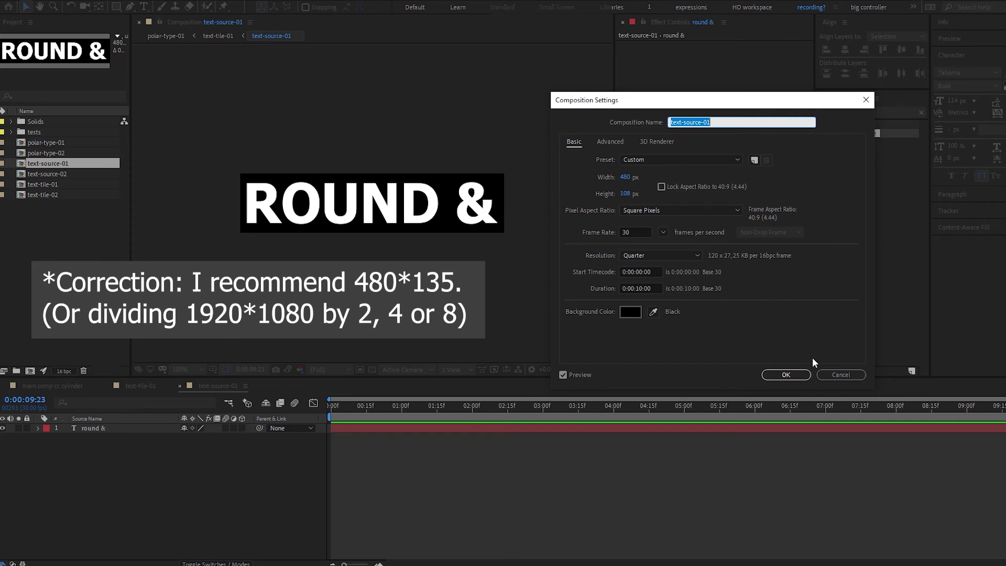
click(838, 382)
Step: Return to text-tile-01 and bring up its 1920×1080 composition settings
key(Tab)
key(Left)
key(space)
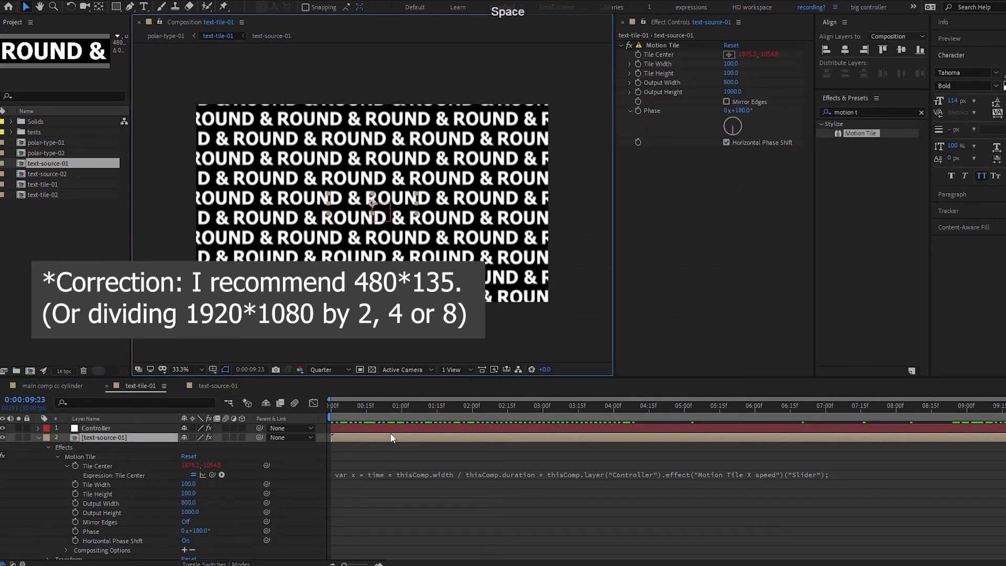
key(ctrl+k)
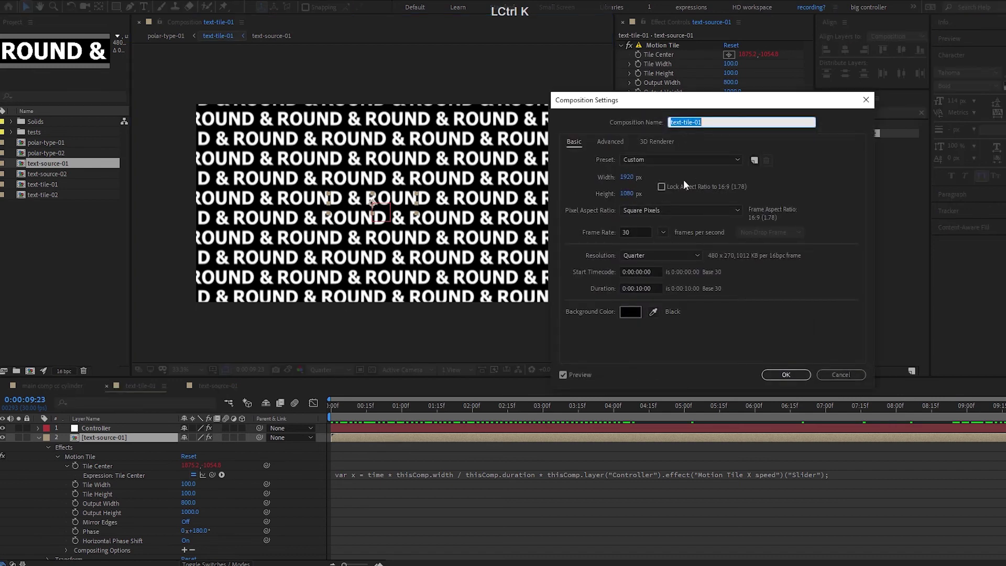
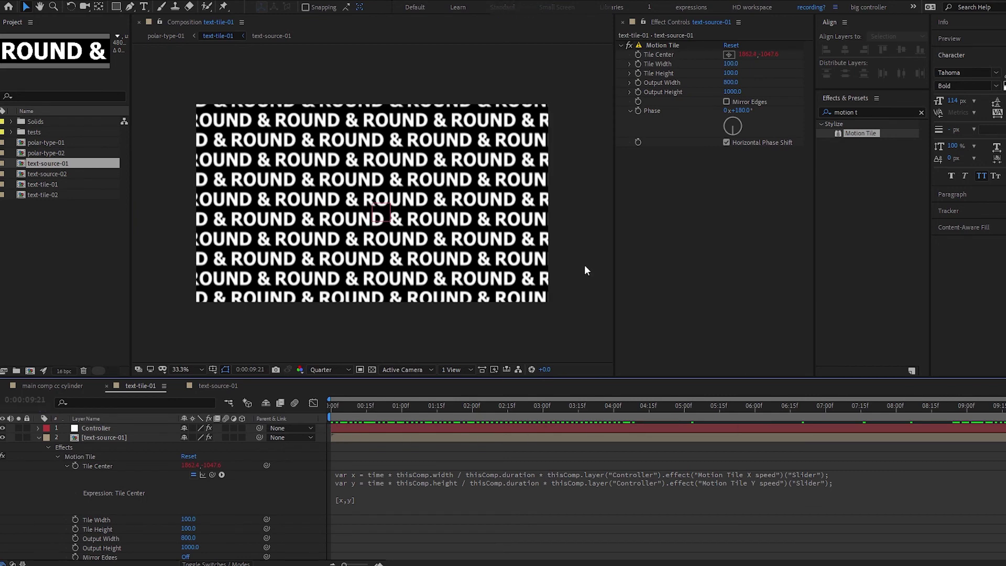
Step: Show the Controller's X/Y speed sliders and scrub later in time to verify diagonal tile movement
click(143, 428)
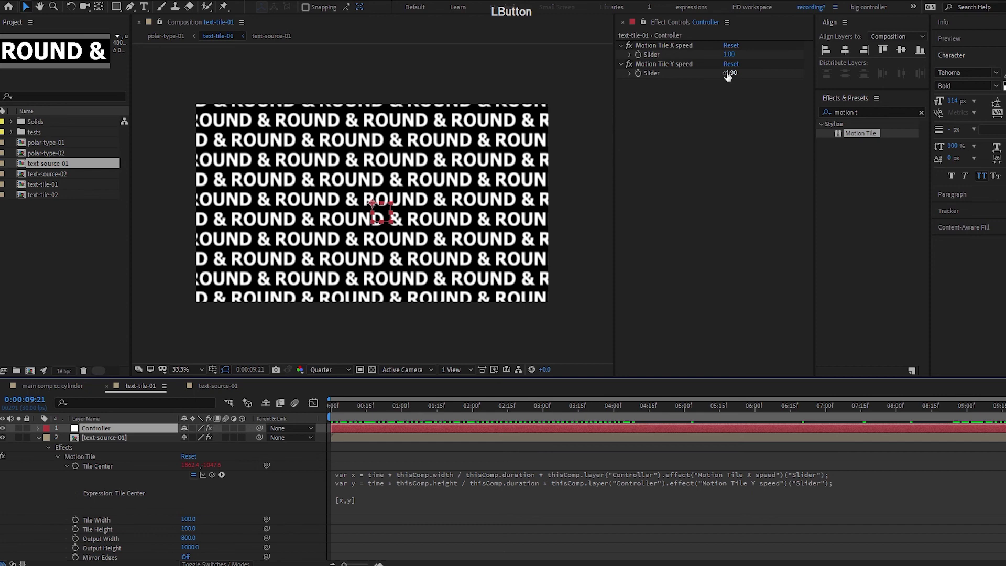
click(354, 416)
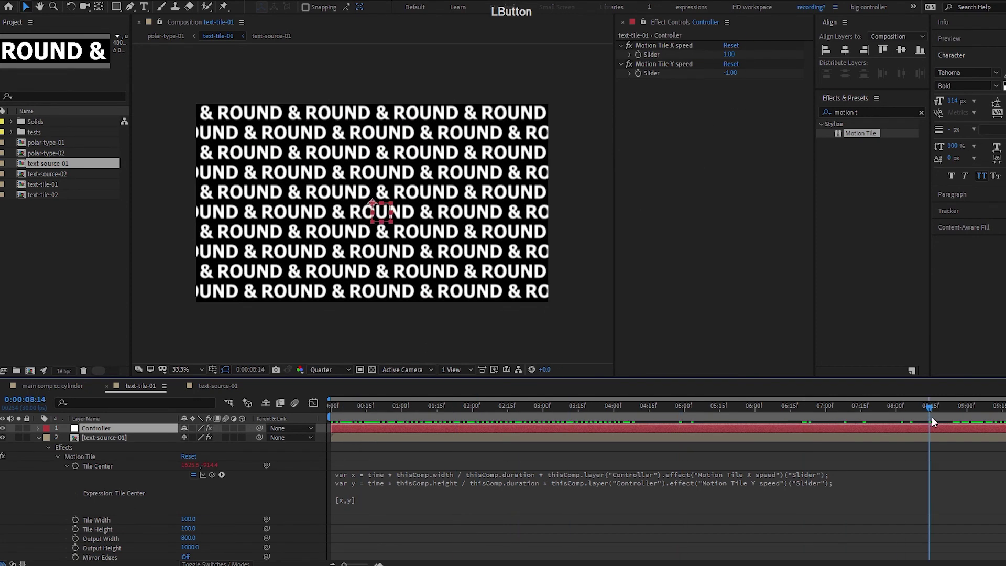
click(357, 439)
Step: Switch to the polar-type-01 composition and focus the Project panel for a new composition
key(Tab)
key(Left)
key(space)
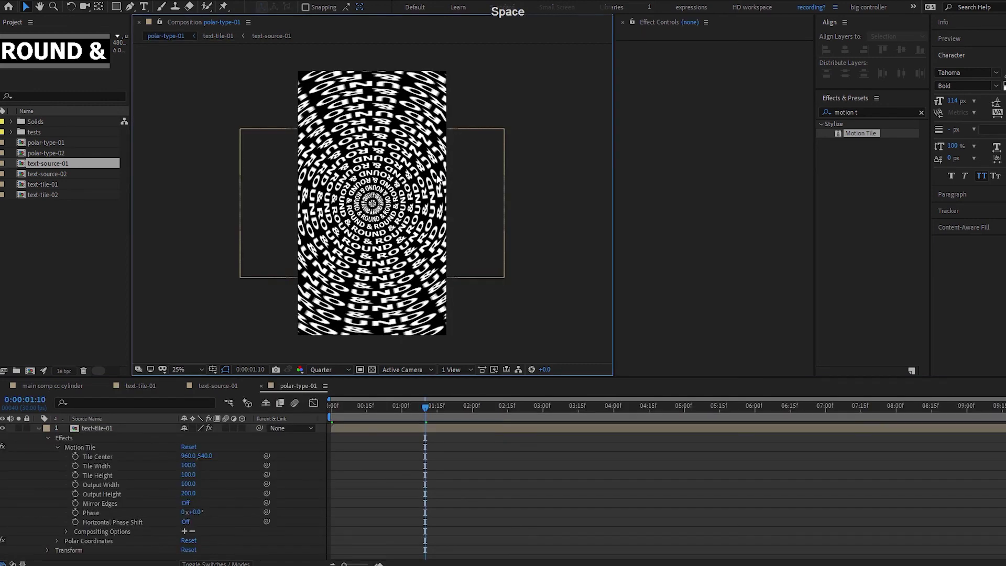
click(60, 257)
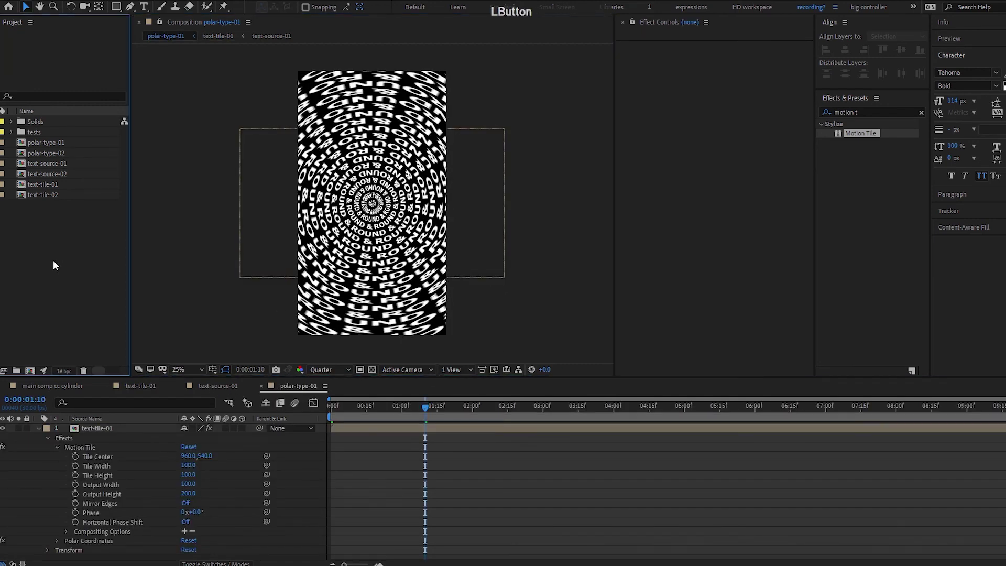
Step: Create a 1080×1920 composition Comp 1 and place text-tile-01 into it
key(ctrl+shift+n)
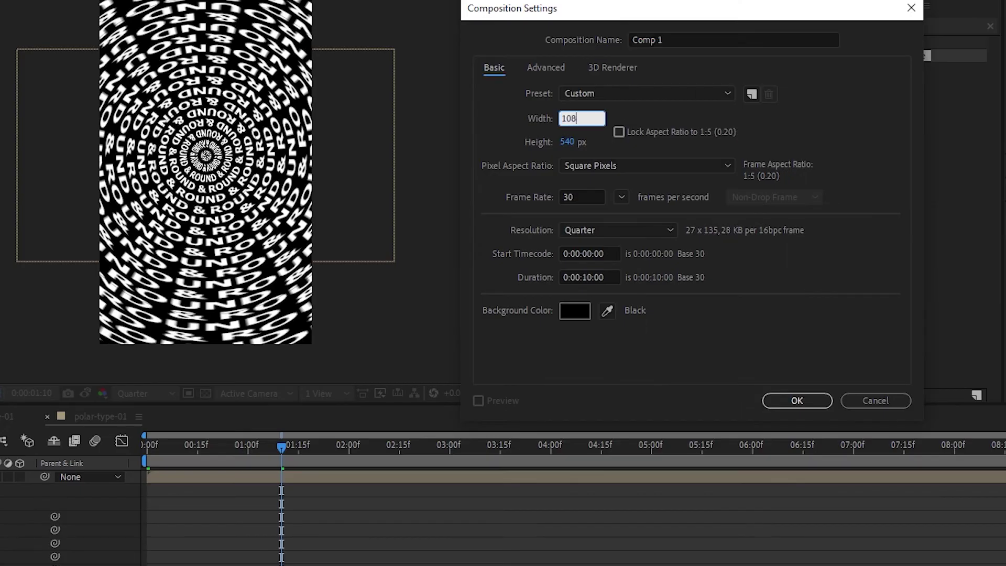
key(KP_0)
key(Return)
click(105, 197)
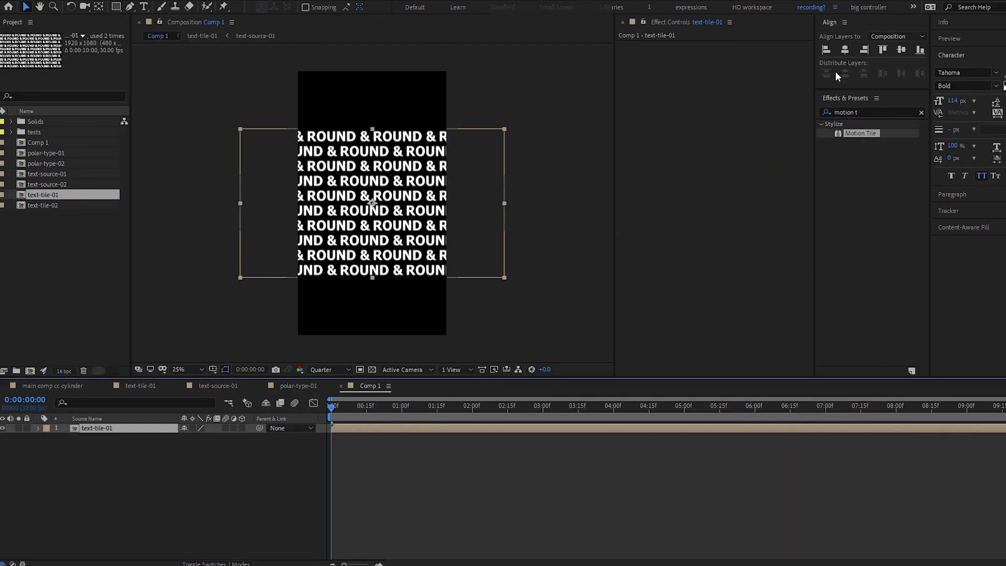
click(819, 146)
Step: Find and apply CC Cylinder to the tiled text layer, revealing its rotation settings
key(c)
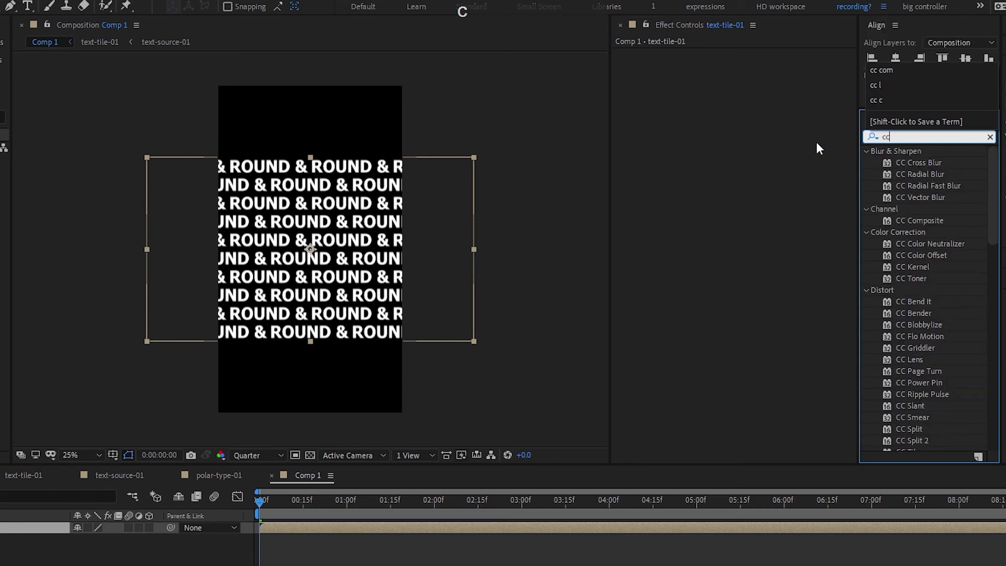
key(space)
key(c)
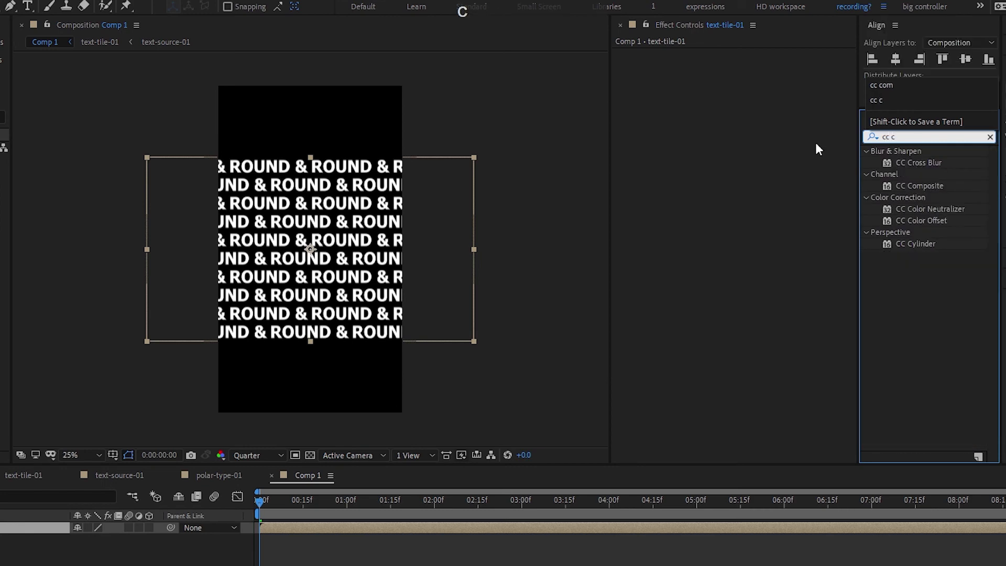
click(926, 244)
click(631, 89)
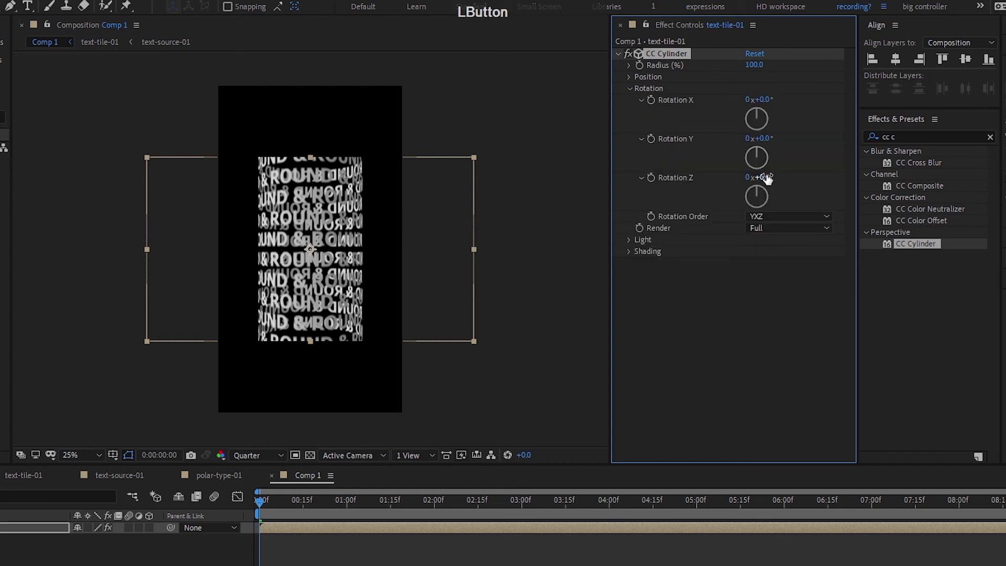
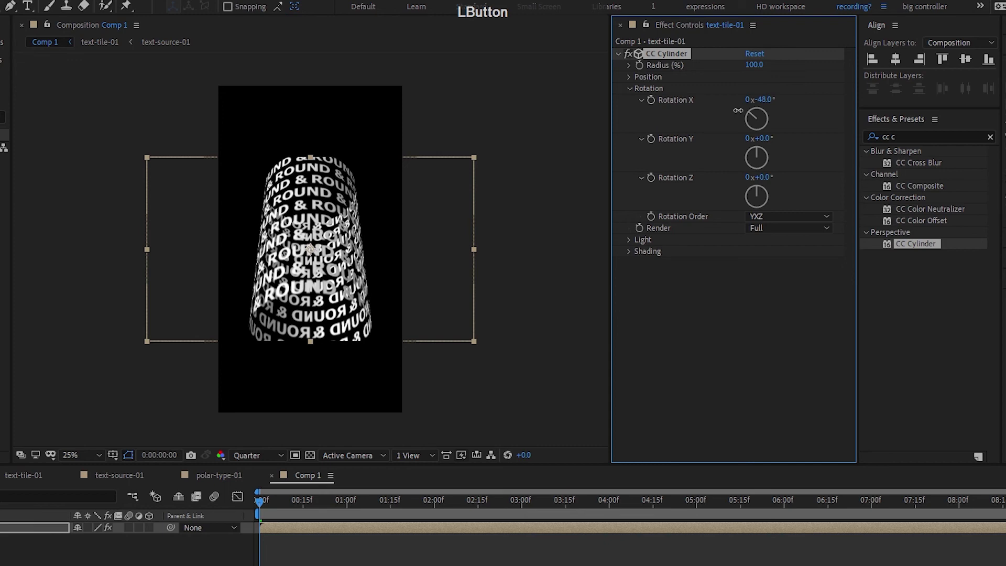
Step: Set CC Cylinder's Rotation X to -90 degrees so the text ring faces the viewer
click(851, 96)
key(Down)
key(Up)
key(Right)
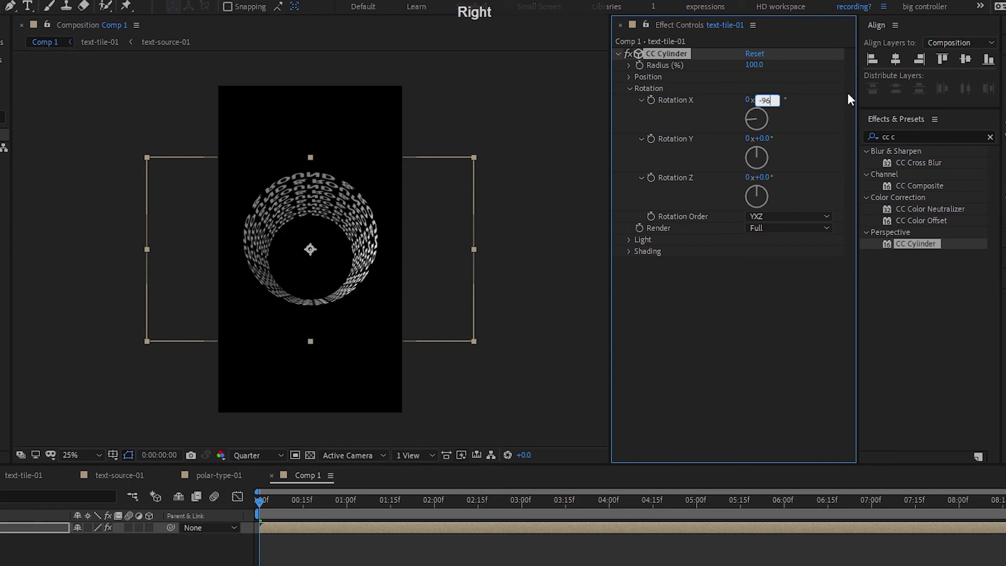
key(BackSpace)
key(KP_0)
key(Return)
click(926, 85)
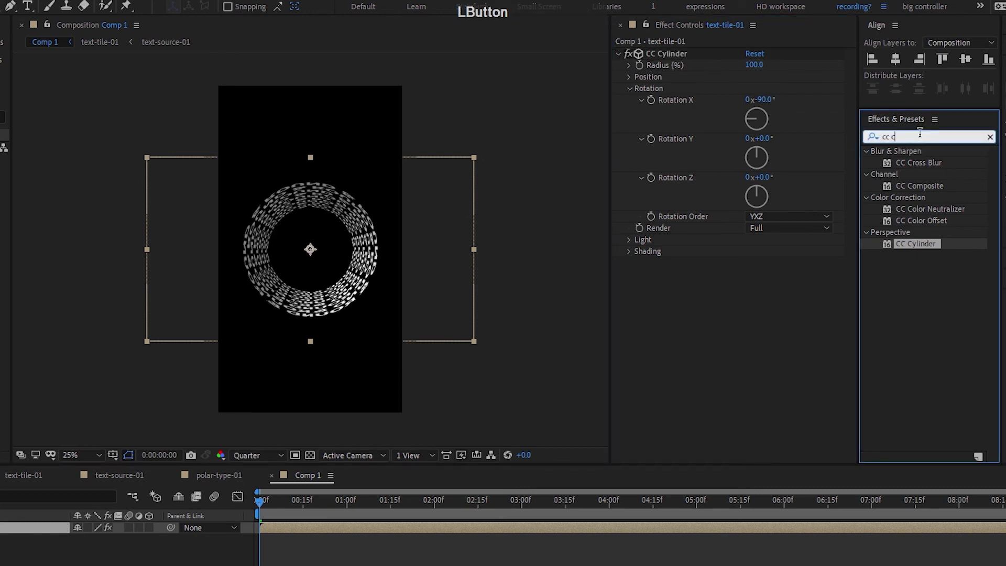
Step: Apply Motion Tile to the text layer and set its Output Height to 1000
text(n o)
key(space)
click(926, 209)
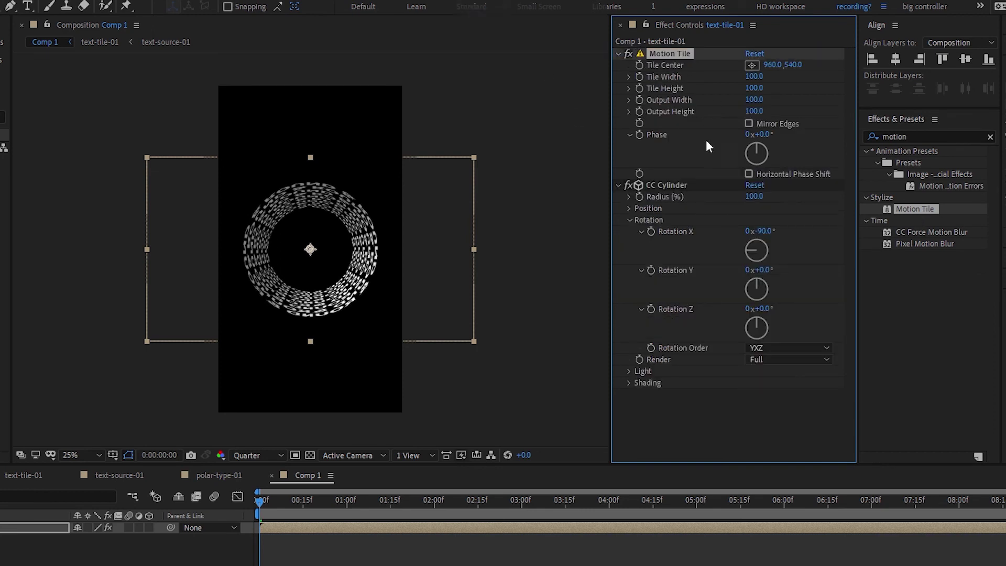
click(855, 118)
key(shift+Up)
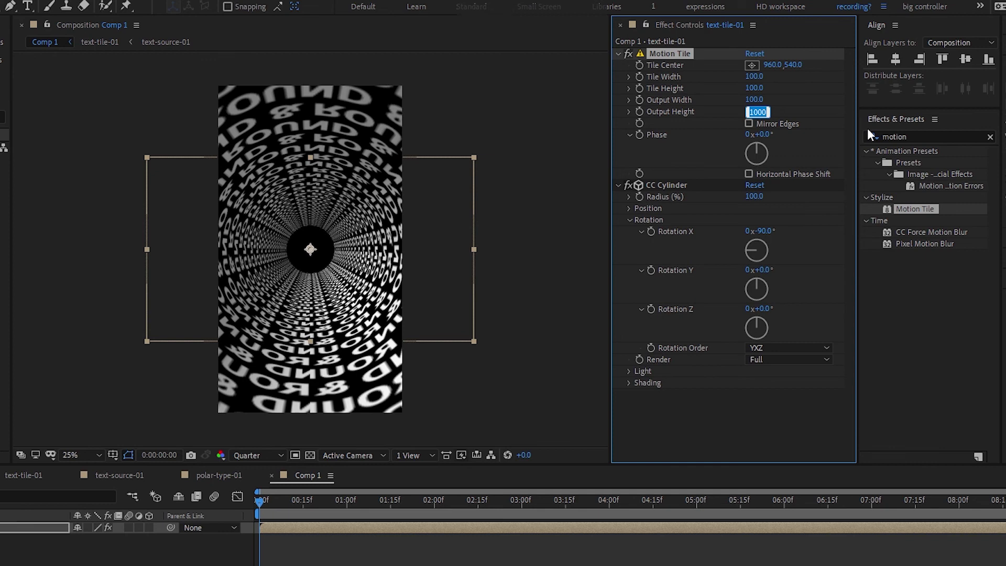
key(Return)
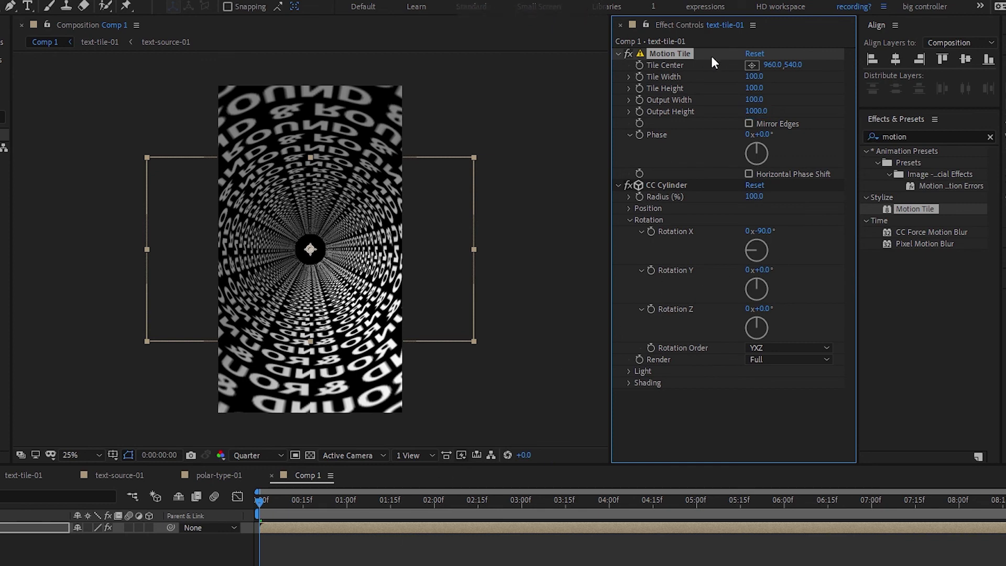
Step: Set CC Cylinder Position Z to 3400 and reveal the text-tile-01 layer's scale
click(633, 214)
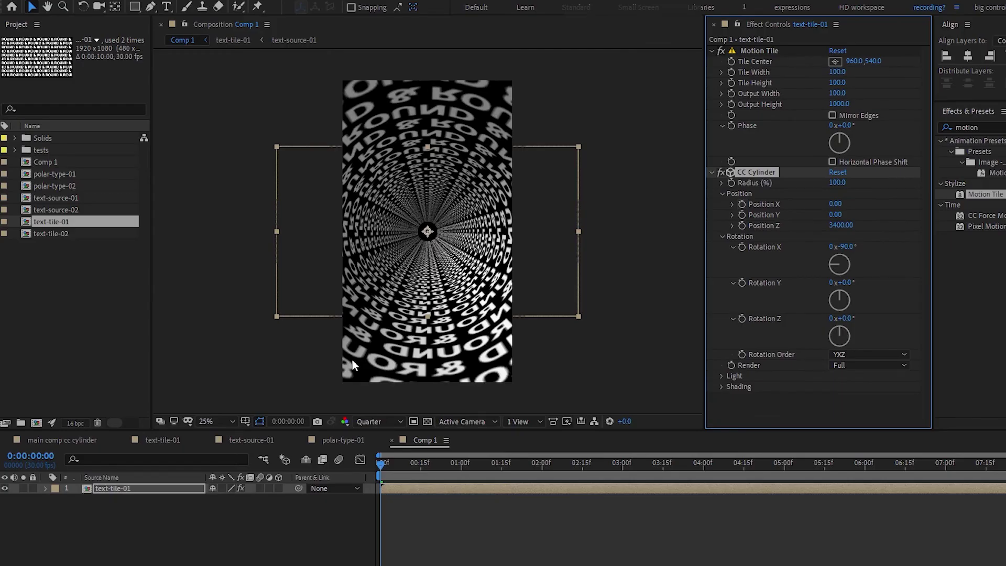
click(158, 544)
key(s)
Step: Flip the layer horizontally with a -100,100 scale and scrub later in the timeline
click(213, 501)
key(Left)
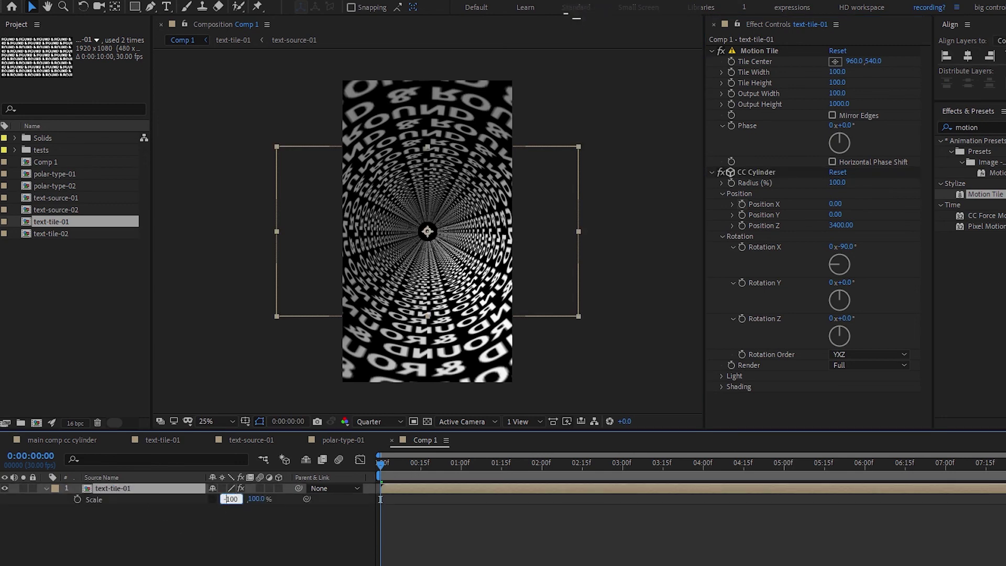
key(Return)
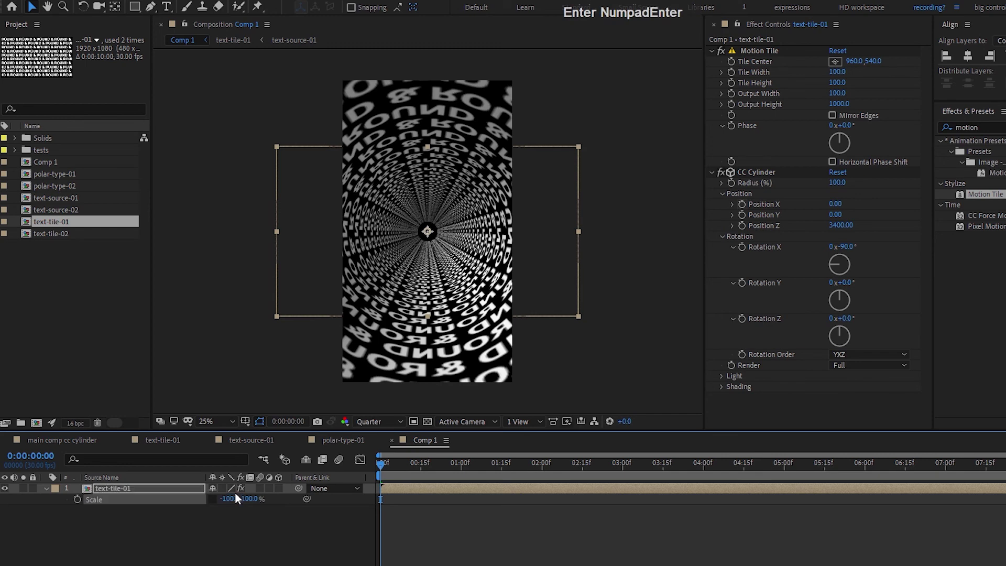
click(452, 401)
Step: Add Camera 1 with a wide lens preset above text-tile-01
key(ctrl+shift+alt+c)
key(ctrl+shift+c)
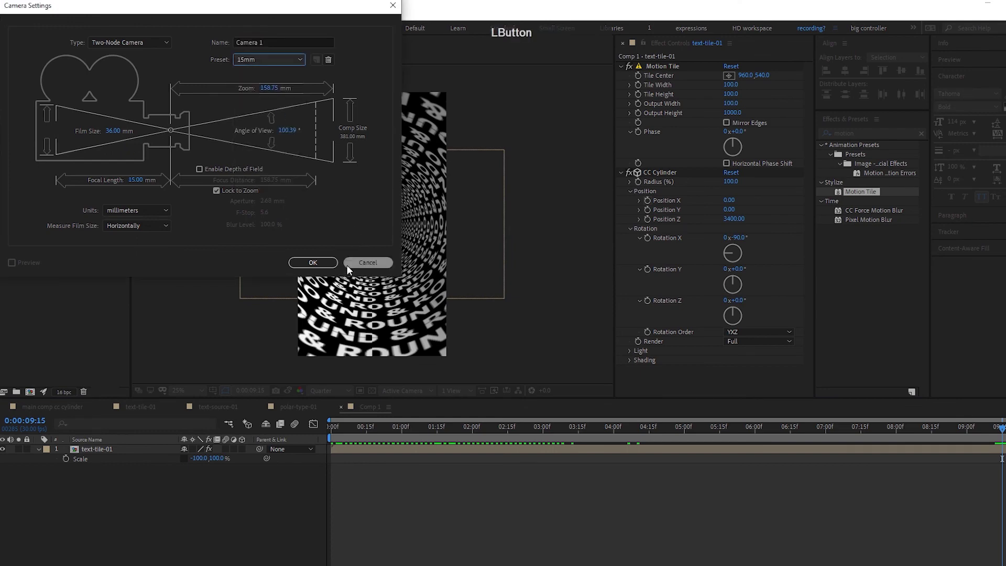
click(336, 253)
Step: Reopen Camera 1's settings and switch it to the 24mm preset
click(329, 127)
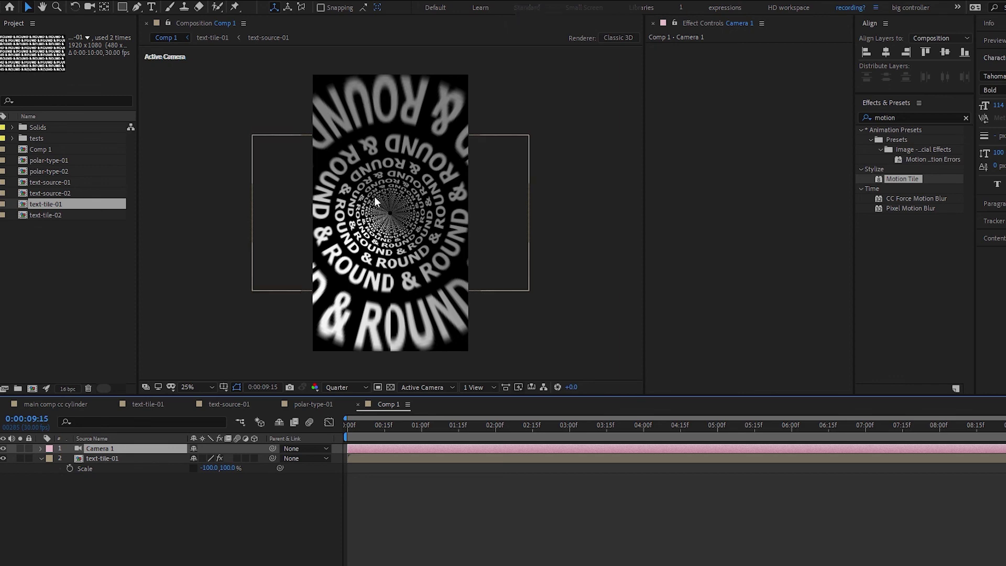
click(138, 450)
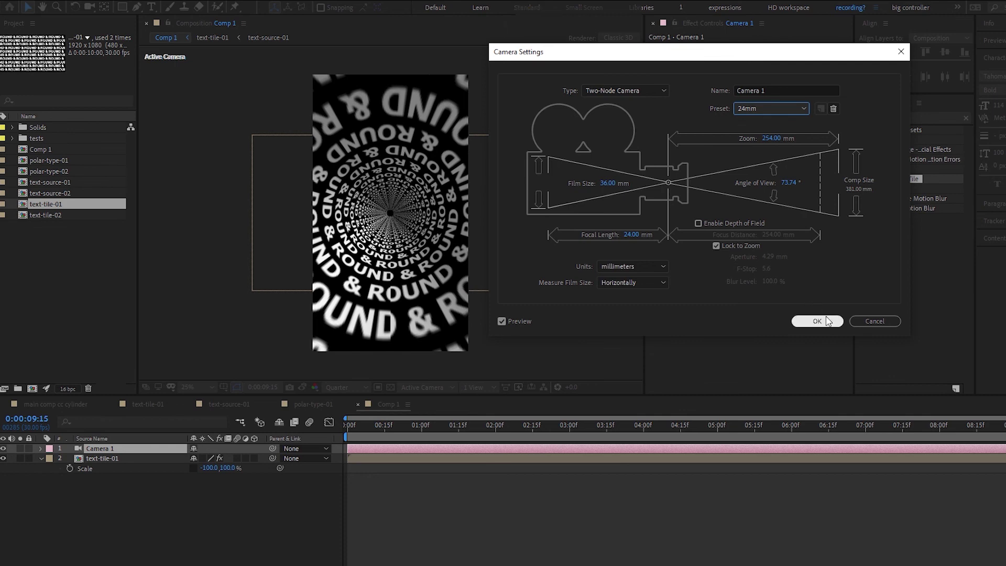
click(416, 257)
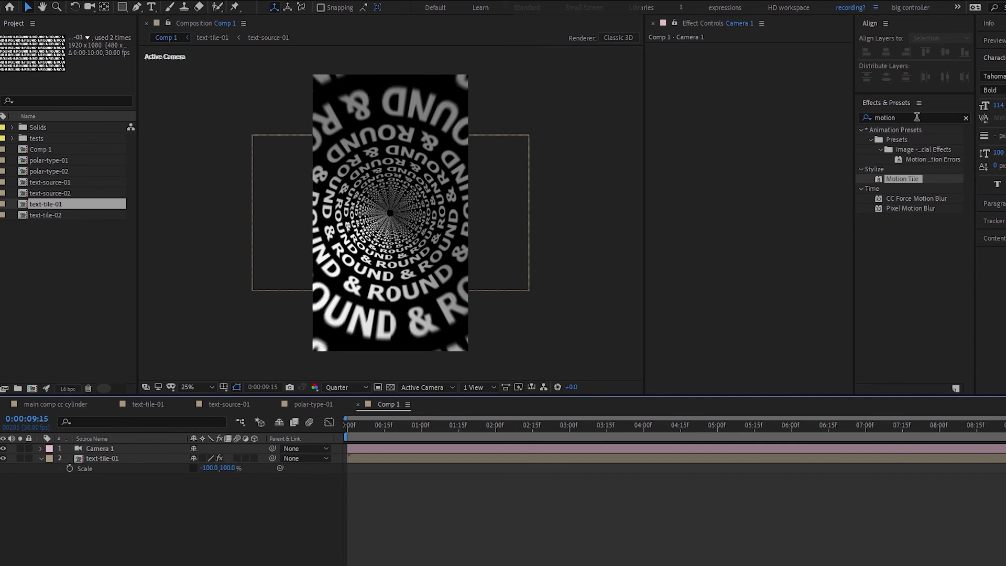
Step: Open the cylinder-type composition where text-tile-02 forms radial spokes under Camera 1
click(89, 228)
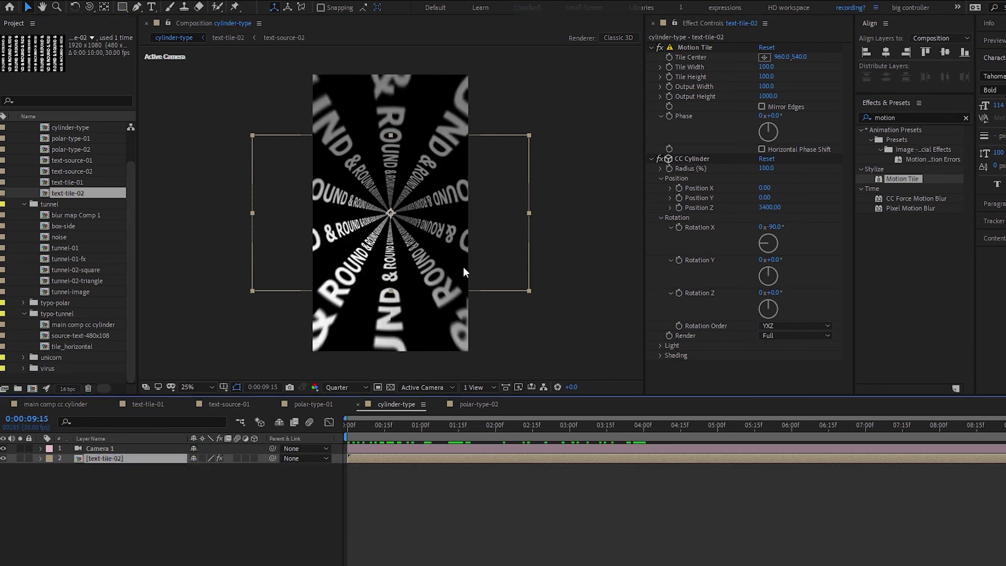
click(297, 347)
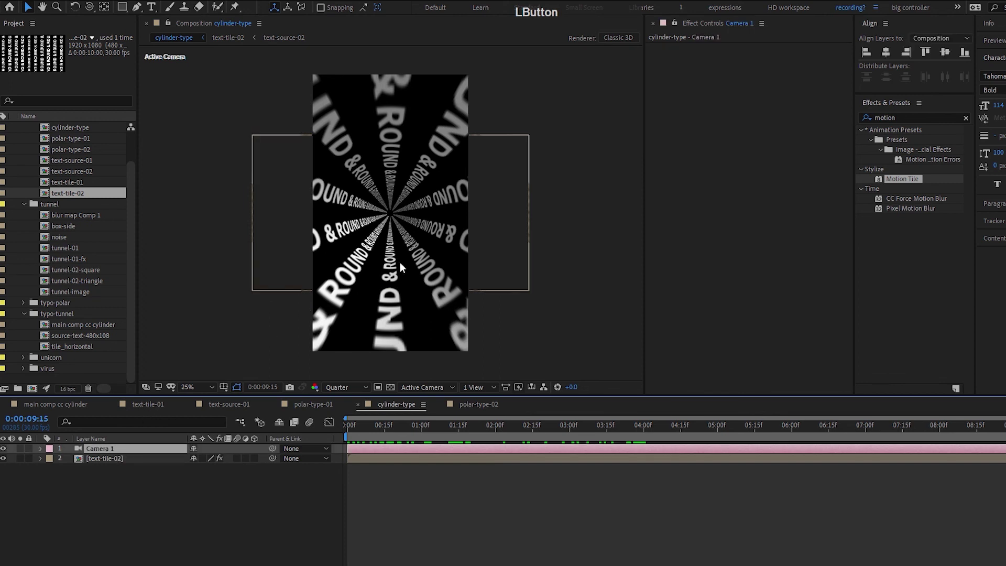
Step: Select Camera 1 with a camera tool, swap in text-tile-01 and return the playhead to 0
key(c)
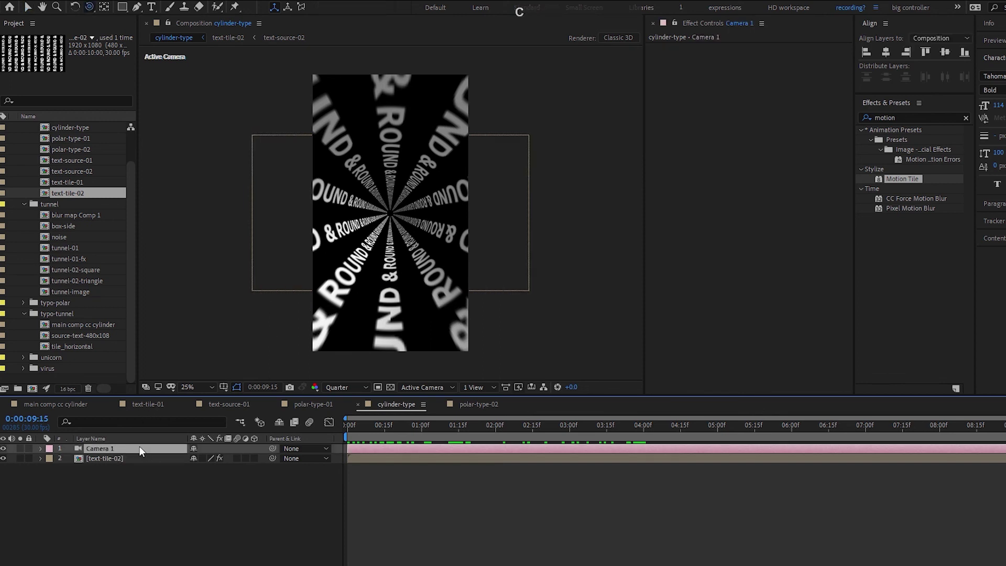
click(142, 451)
key(c)
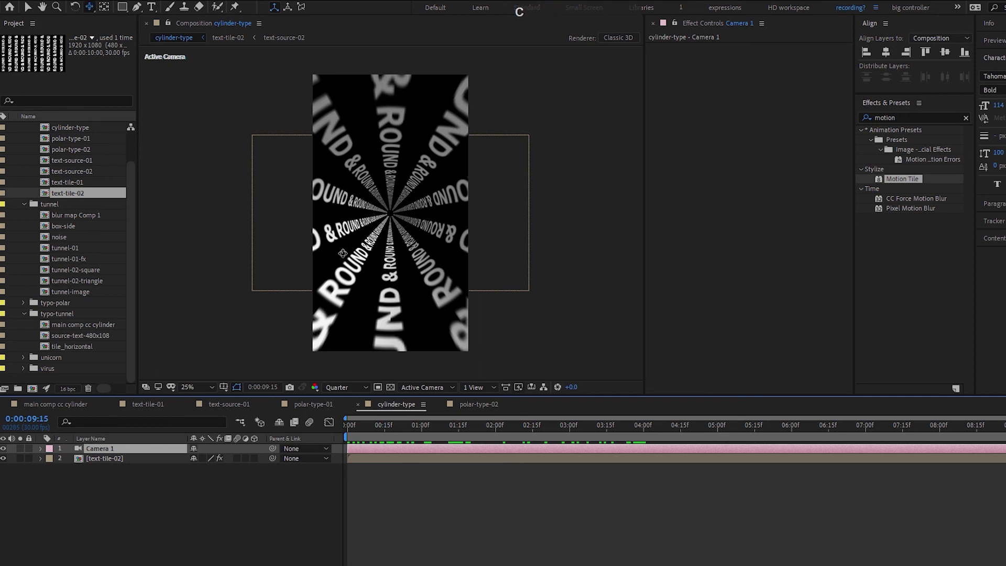
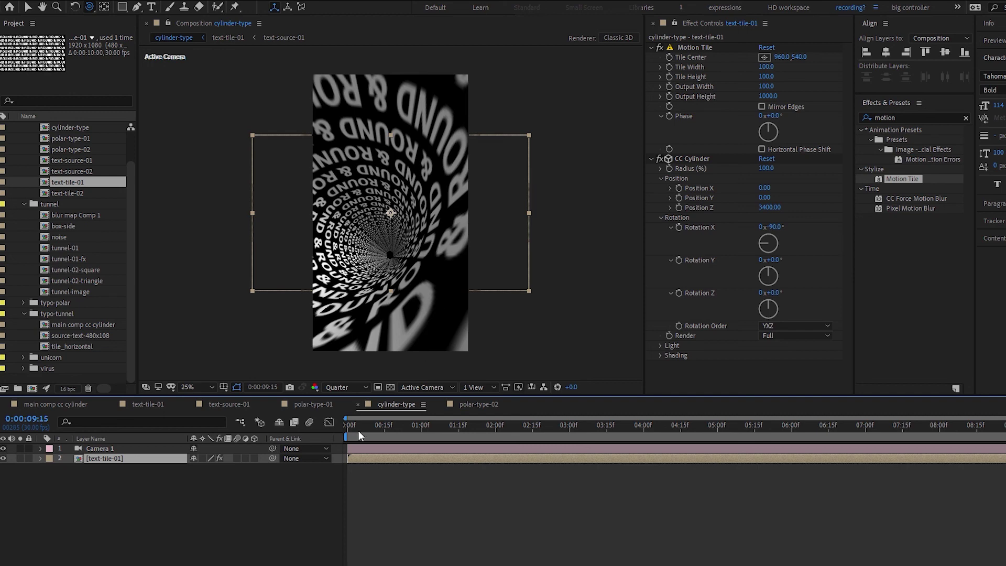
click(412, 503)
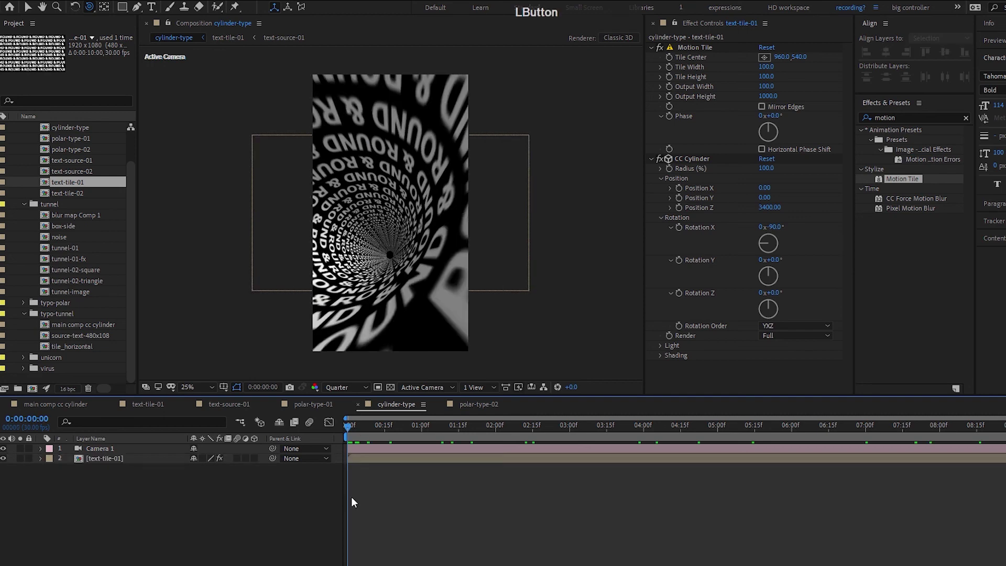